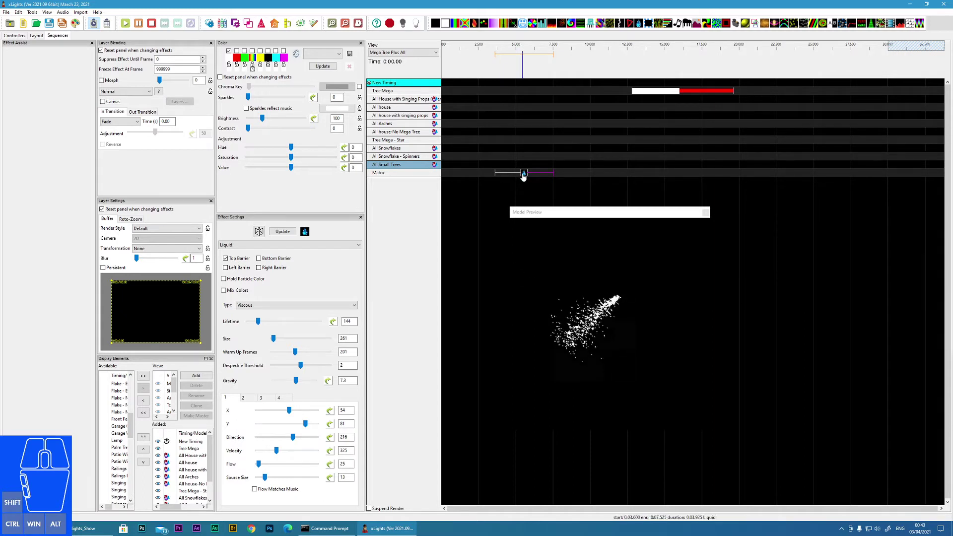
Step: Enable colour mixing so the liquid blends the palette colours
left_click(526, 178)
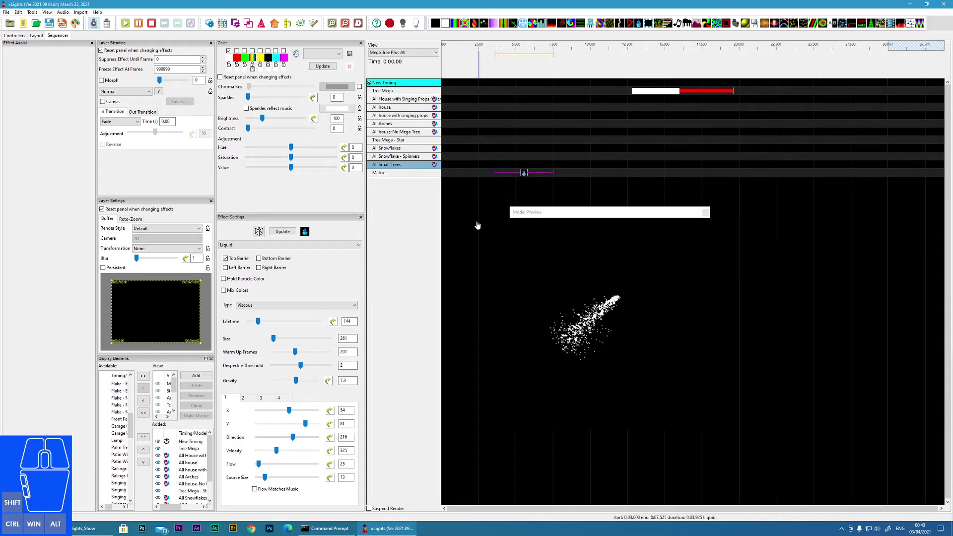
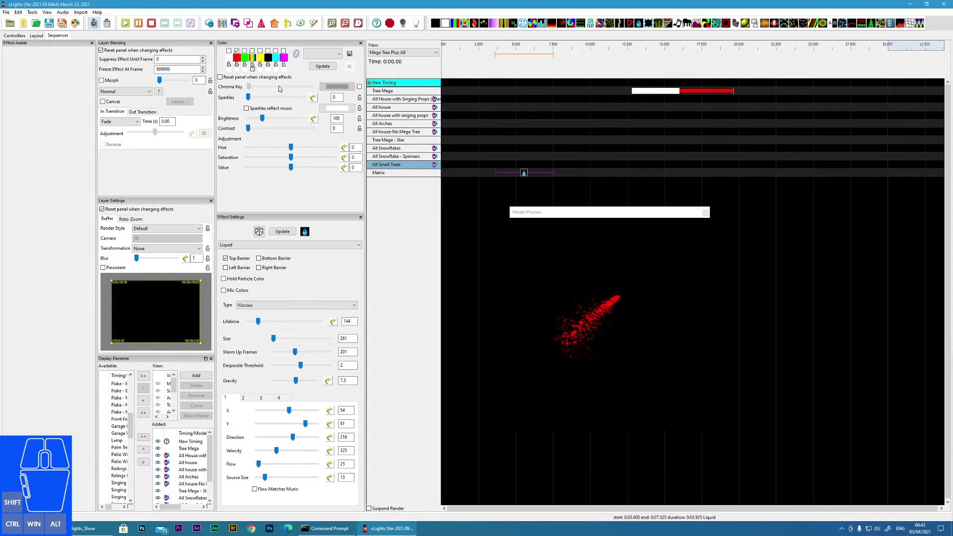
left_click(247, 51)
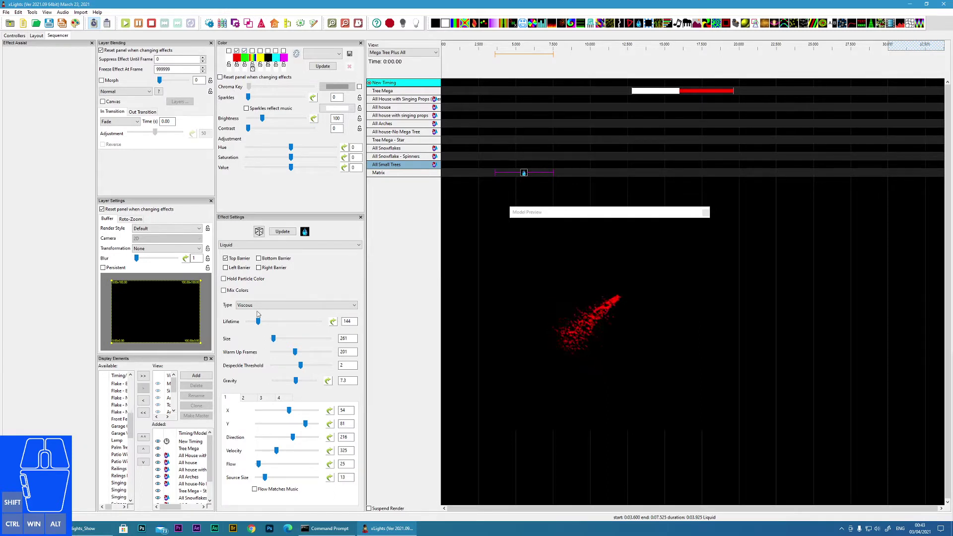
left_click(225, 290)
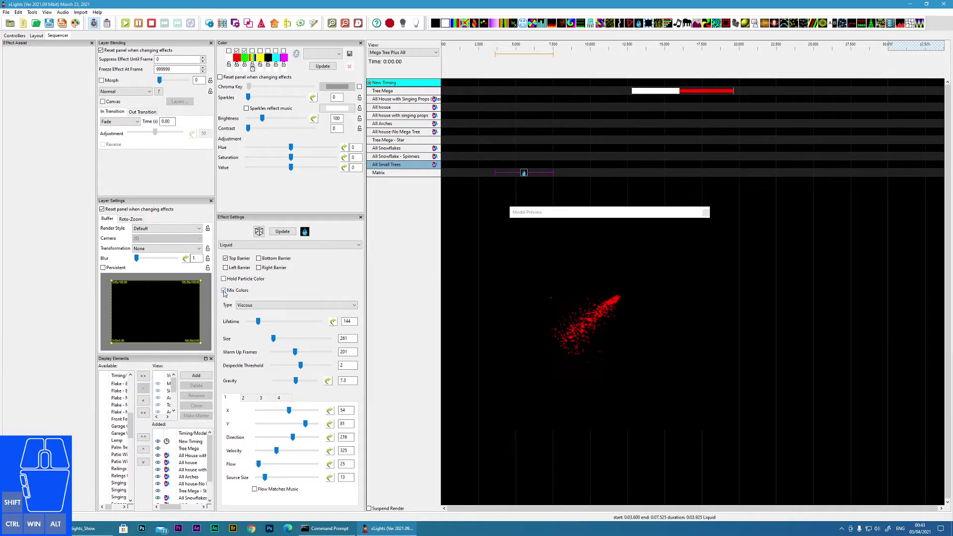
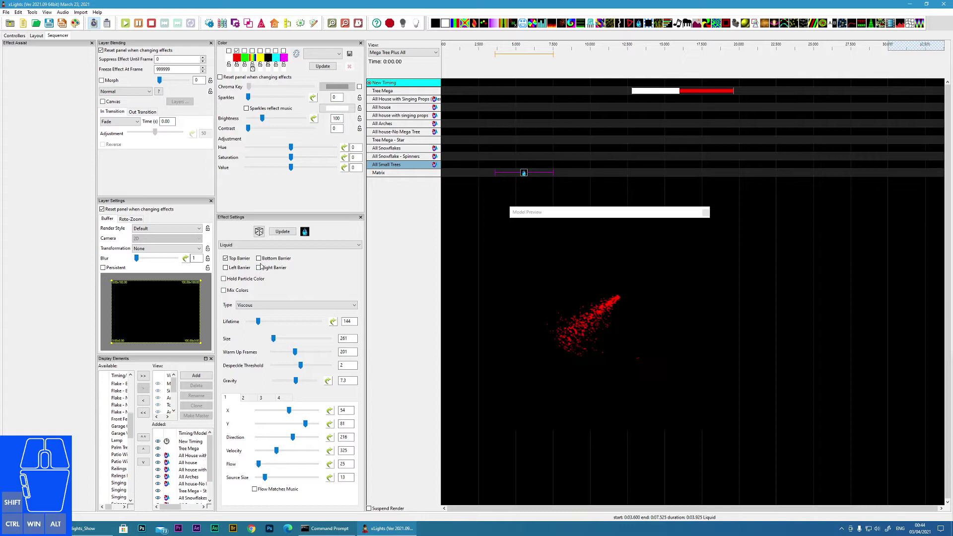
Step: Enclose the liquid with bottom, left and right barriers, enlarge particles to 1550 and cut flow to 16
left_click(262, 259)
left_click(263, 268)
left_click(227, 268)
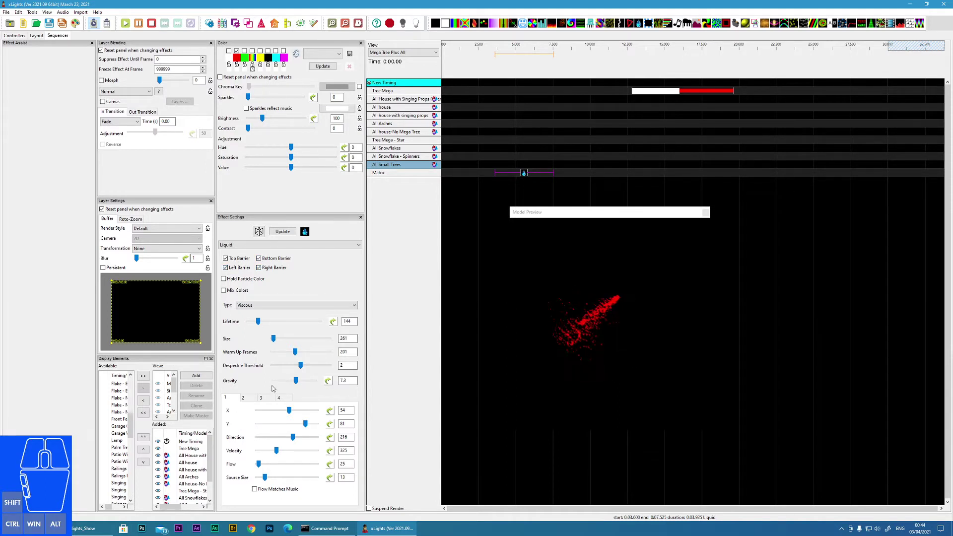
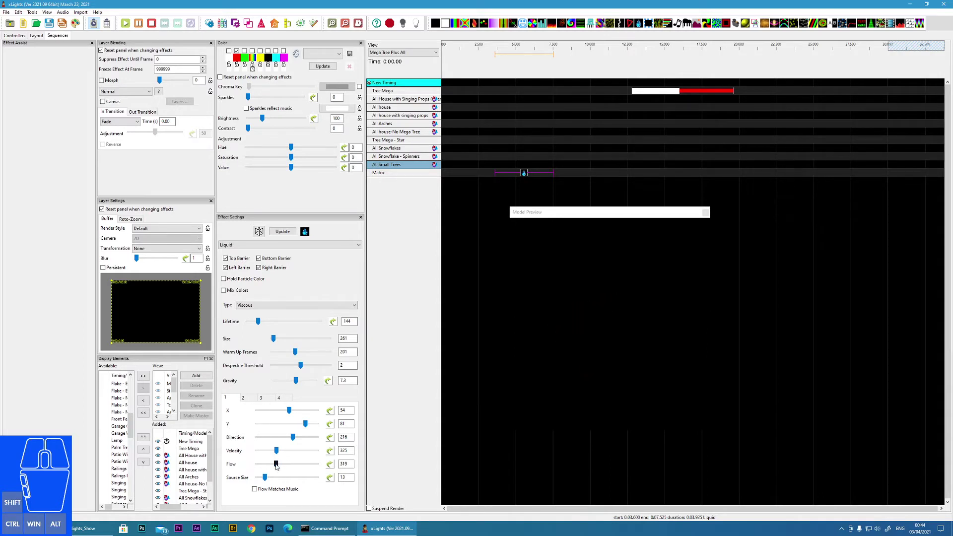
left_click(276, 465)
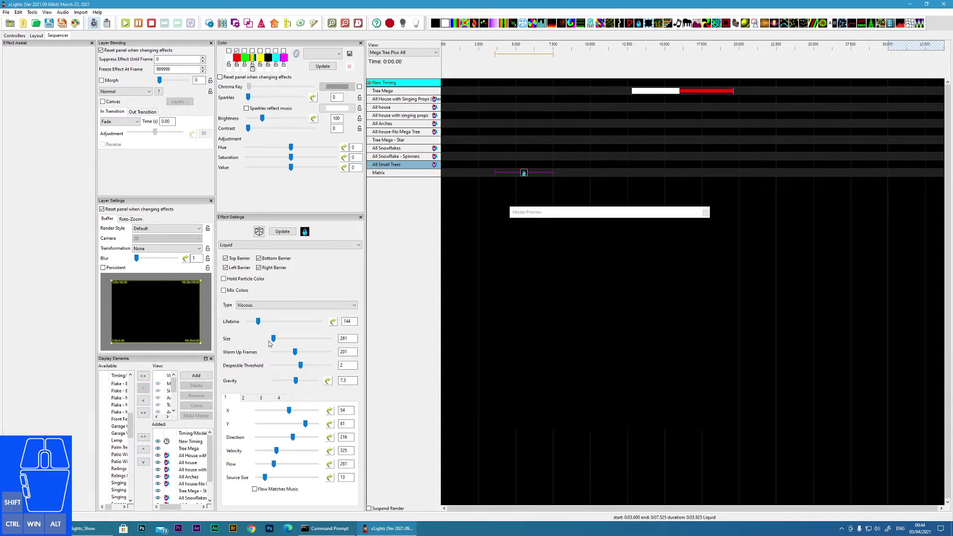
left_click(277, 339)
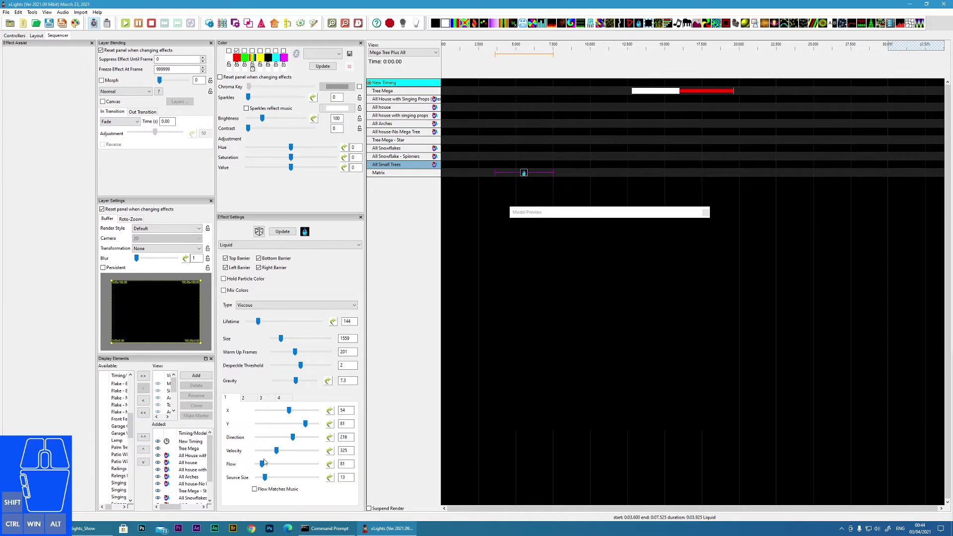
left_click(265, 463)
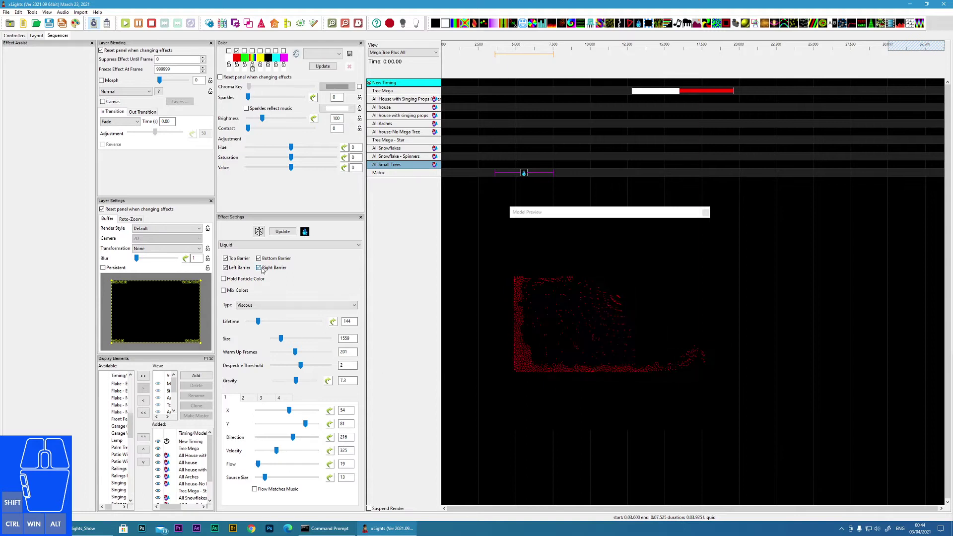
Step: Remove the right, left and bottom barriers so only the top barrier remains
left_click(260, 269)
left_click(229, 267)
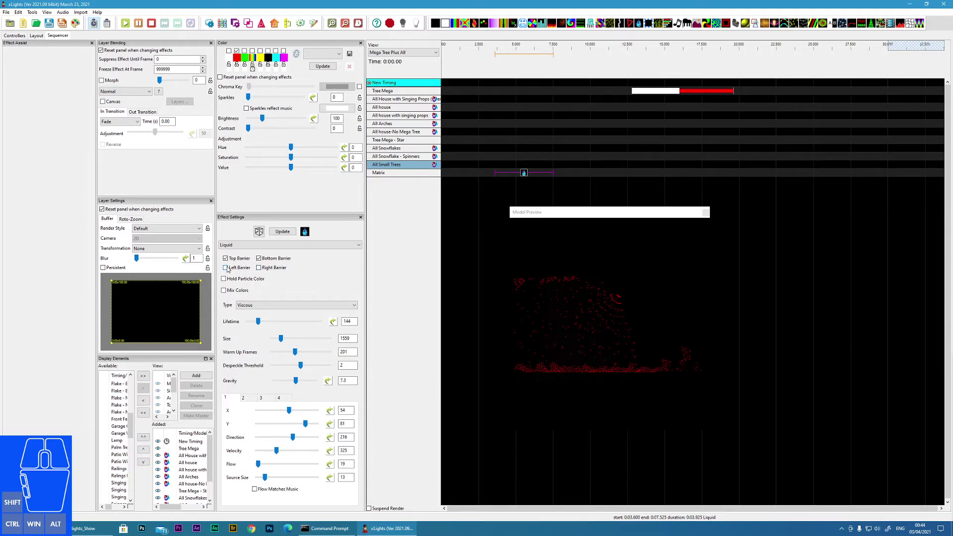
left_click(261, 260)
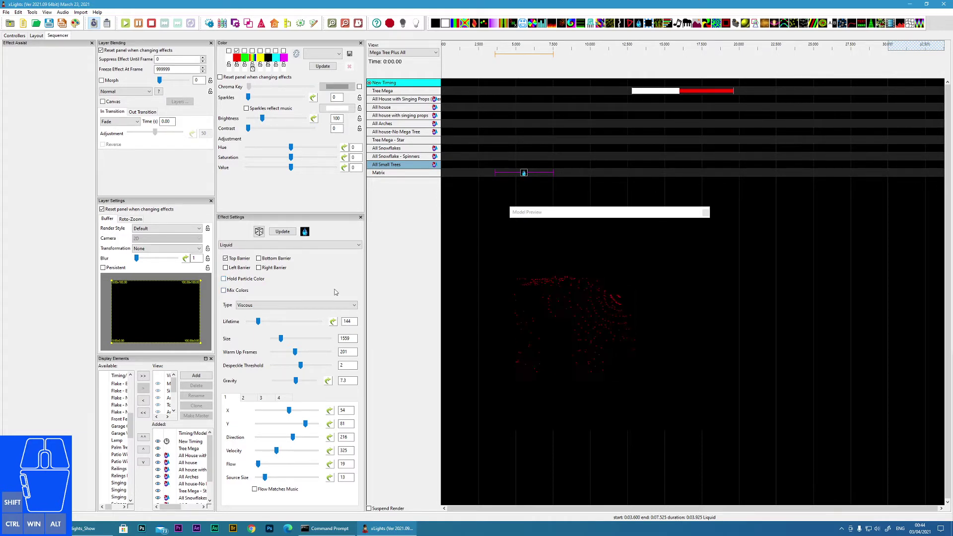
left_click(227, 279)
left_click(227, 288)
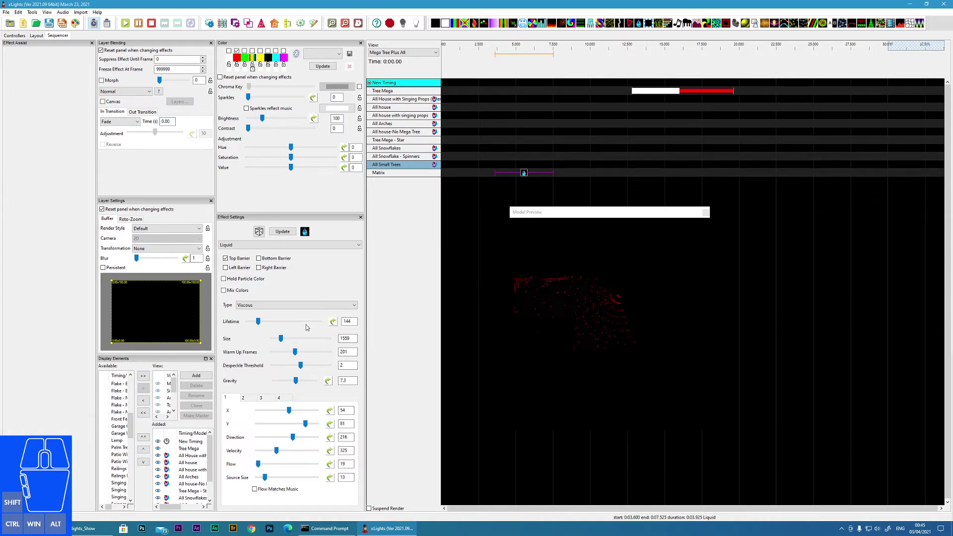
Step: Lengthen the particle lifetime, drop it to 0, then set it to 1000
left_click_drag(261, 322, 311, 323)
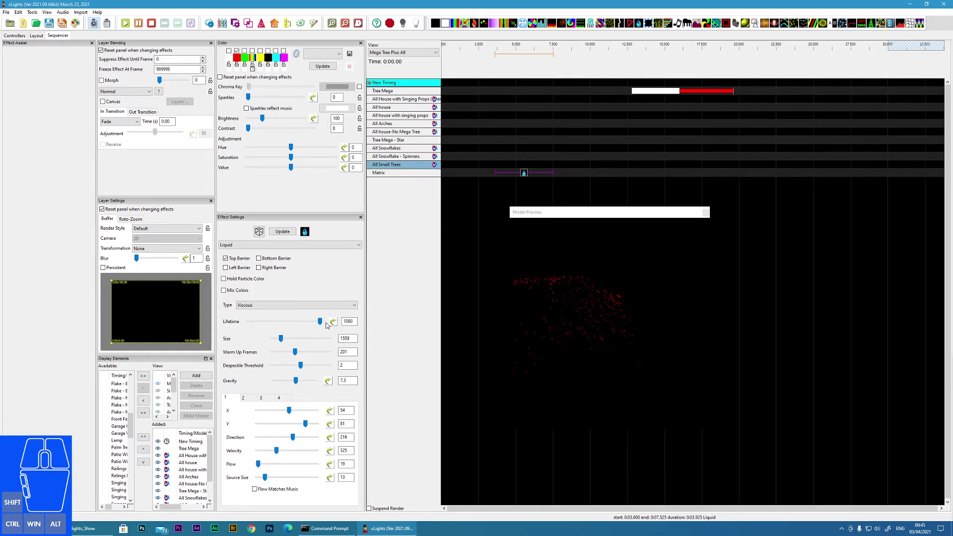
left_click(321, 322)
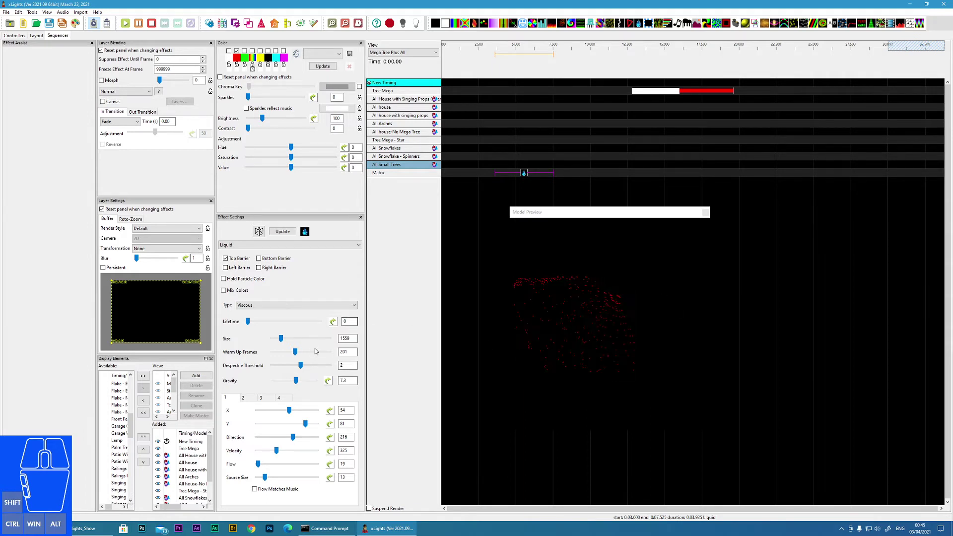
left_click_drag(252, 322, 295, 326)
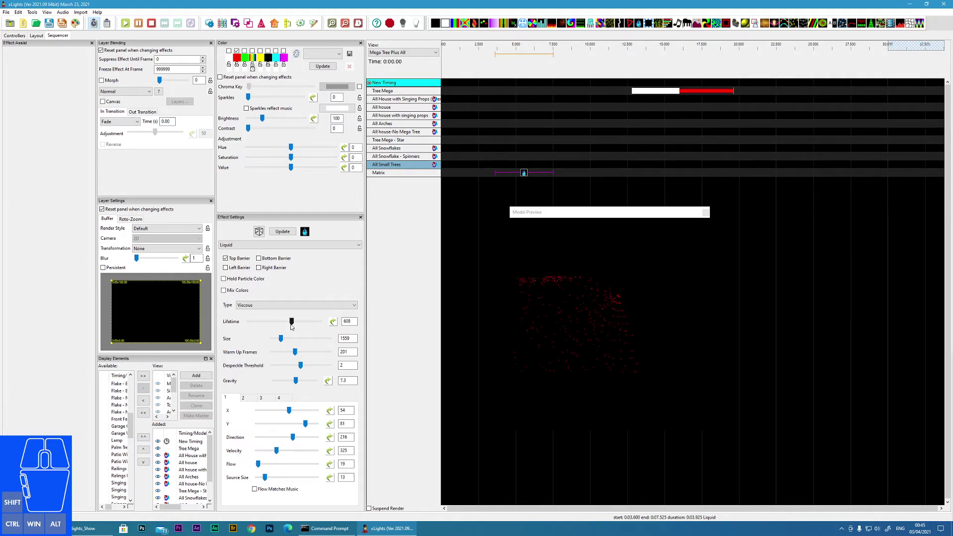
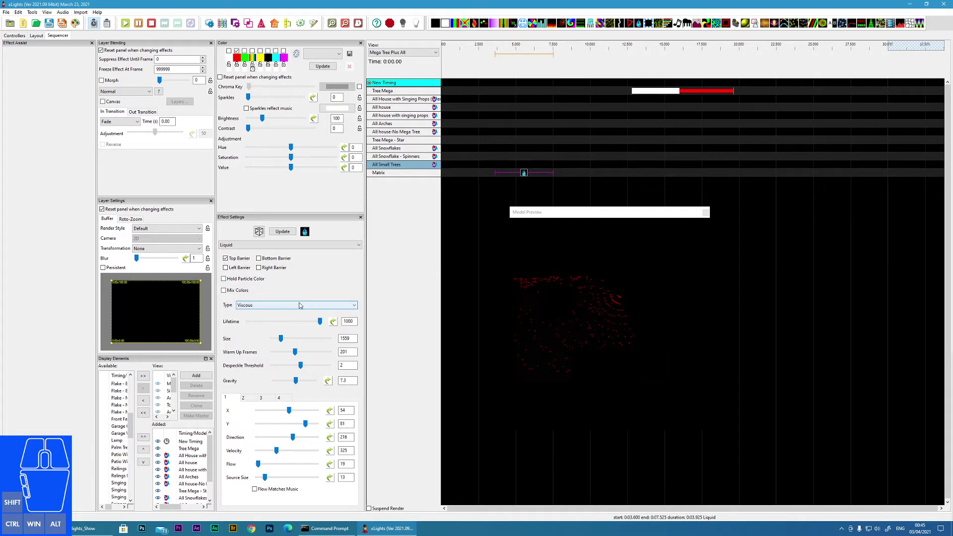
Step: Cycle the liquid type through Viscous and Static Pressure before settling on Reactive
left_click(287, 306)
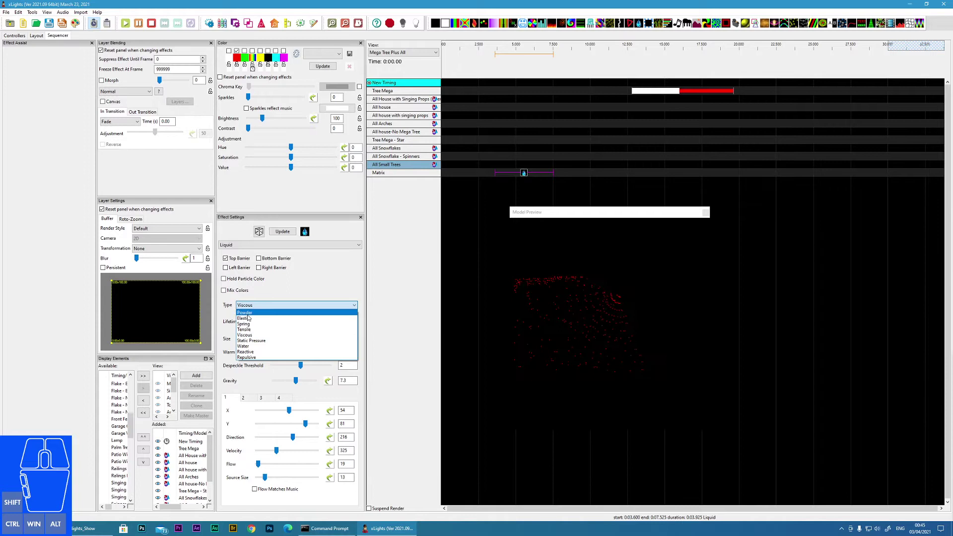
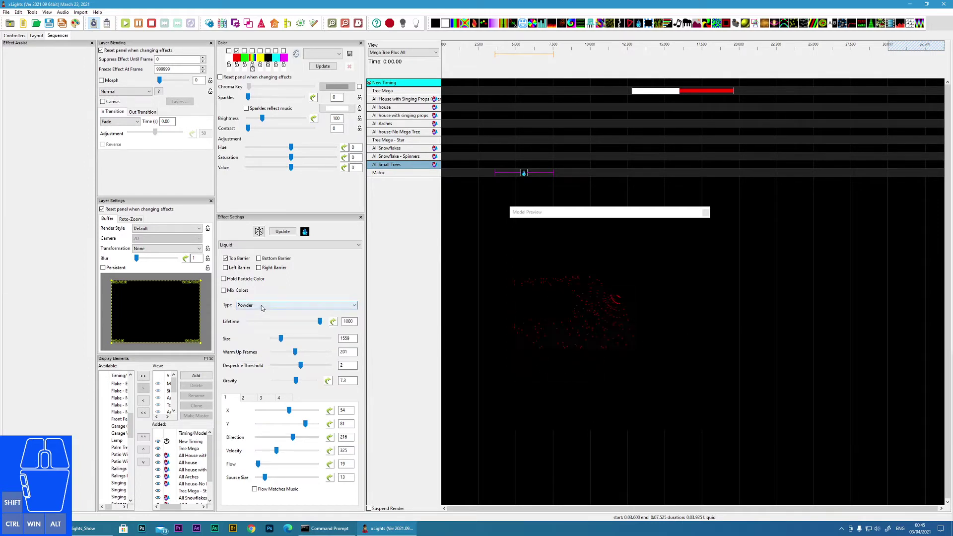
left_click(264, 306)
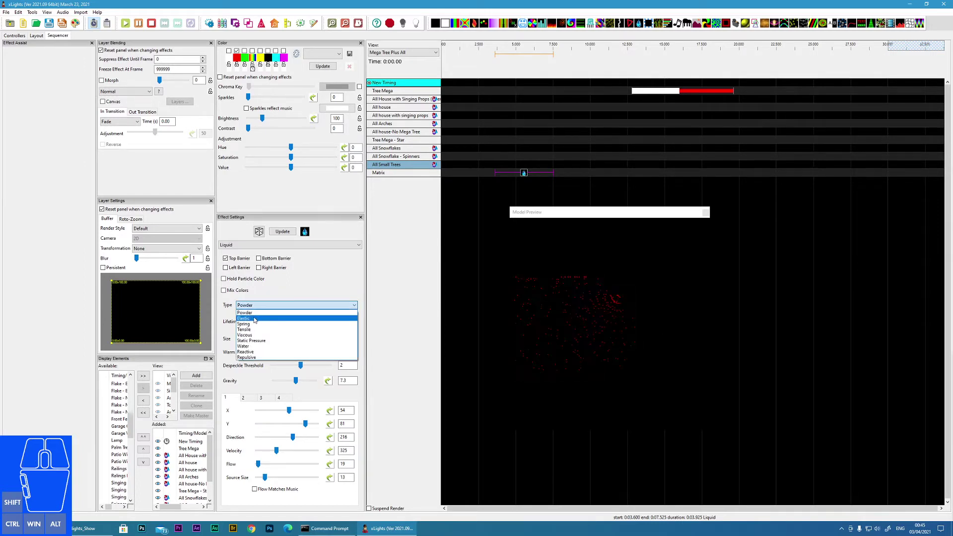
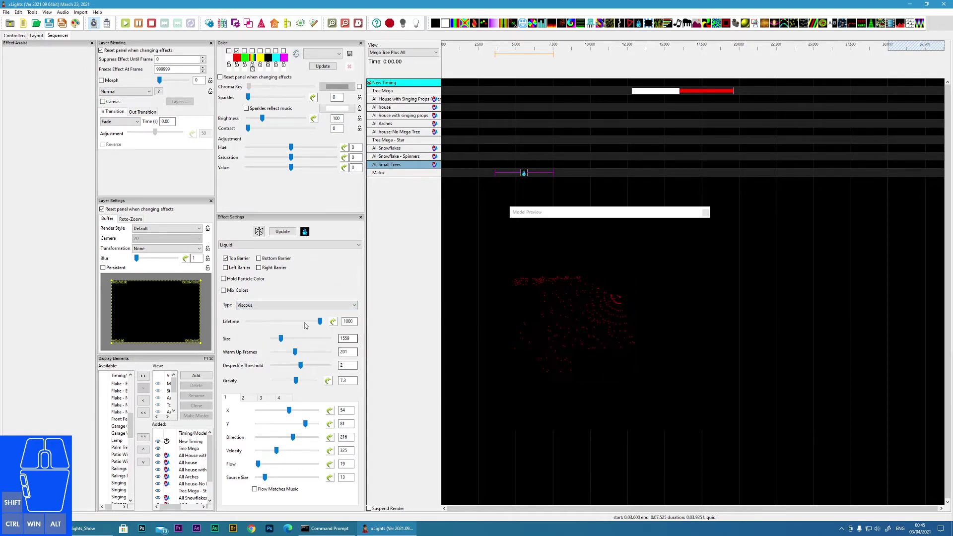
left_click(277, 309)
left_click(258, 342)
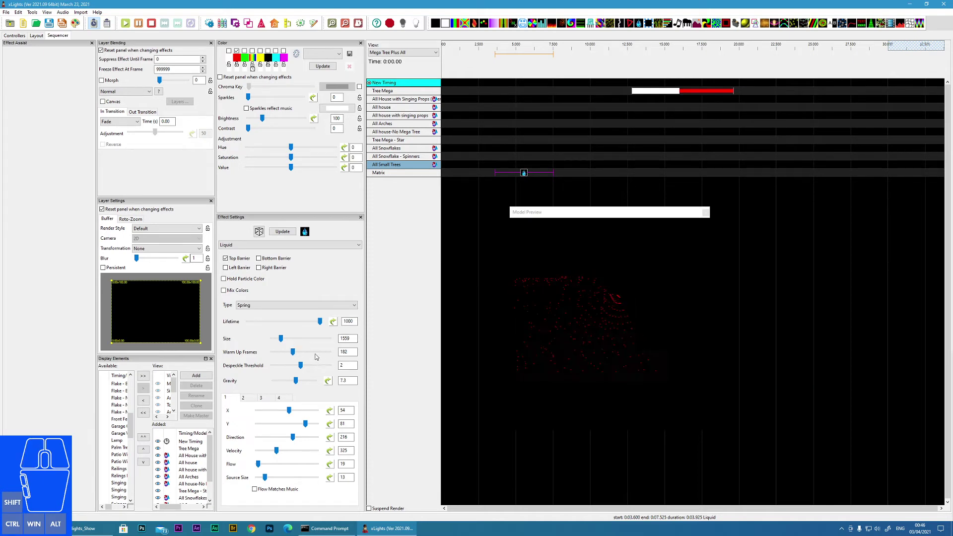
Step: Test lower and higher despeckle thresholds around the value 2
left_click(301, 364)
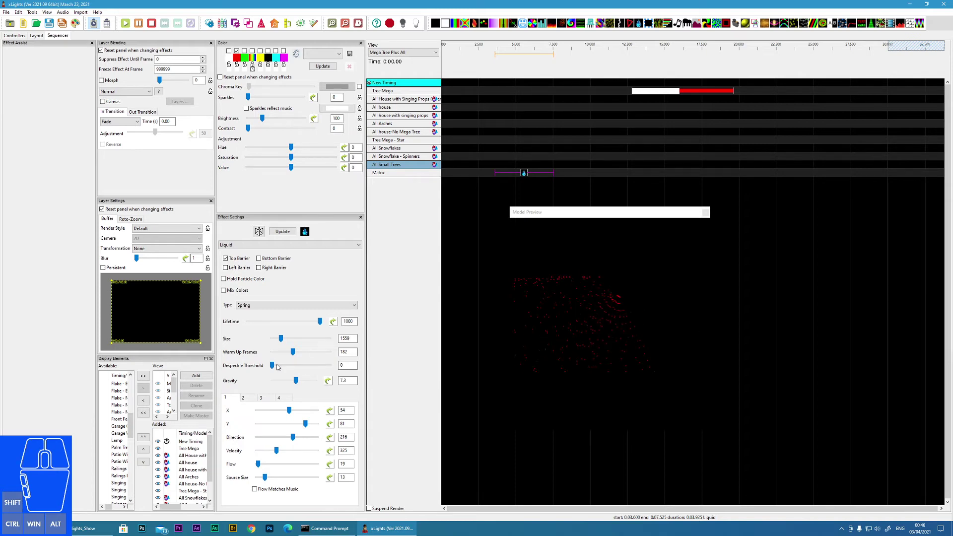
left_click(276, 364)
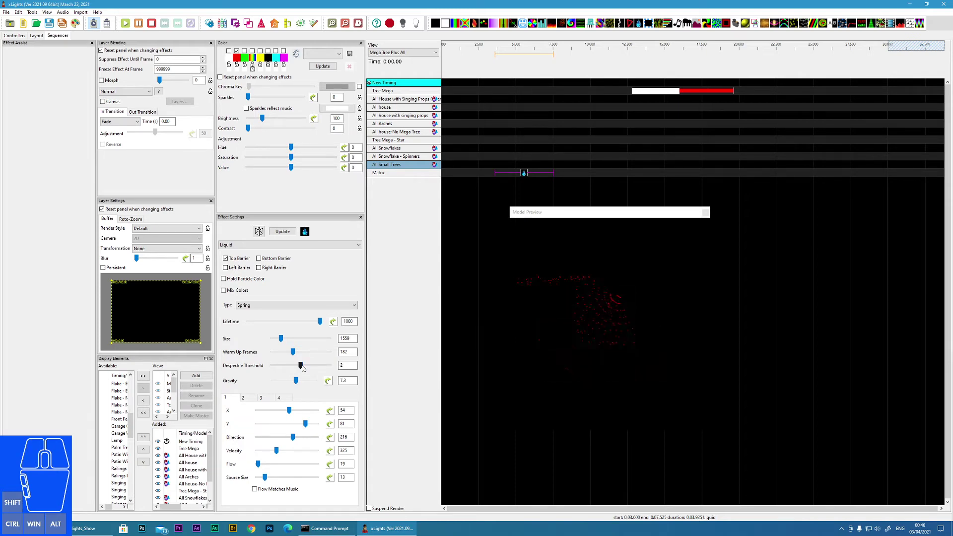
left_click_drag(304, 365, 316, 365)
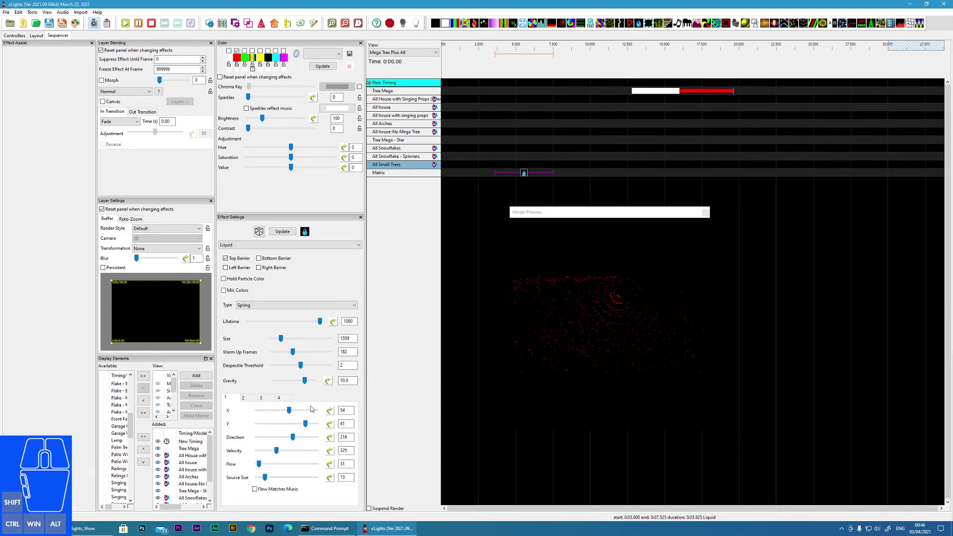
Step: Shrink particles to 595 and source size to 9, then reverse gravity to about -93.8
left_click(283, 340)
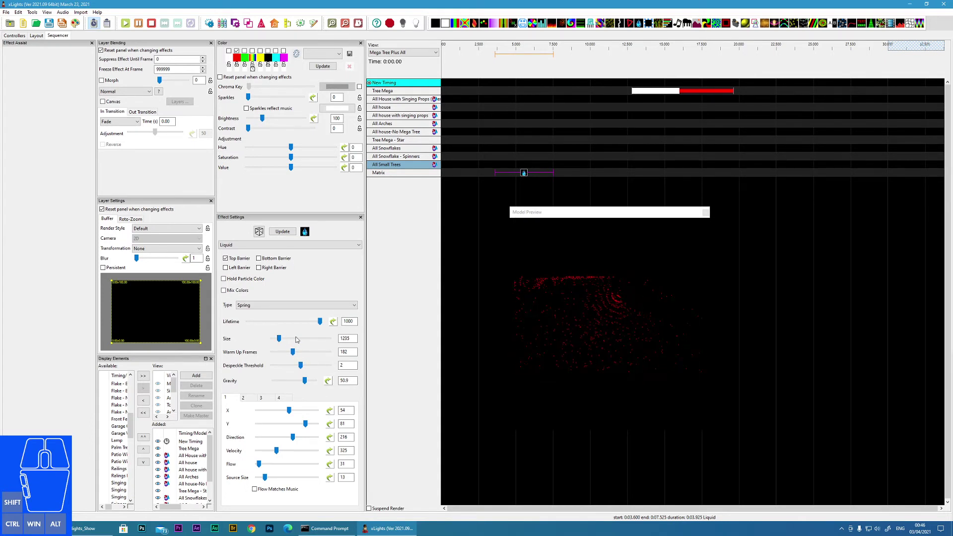
left_click(282, 338)
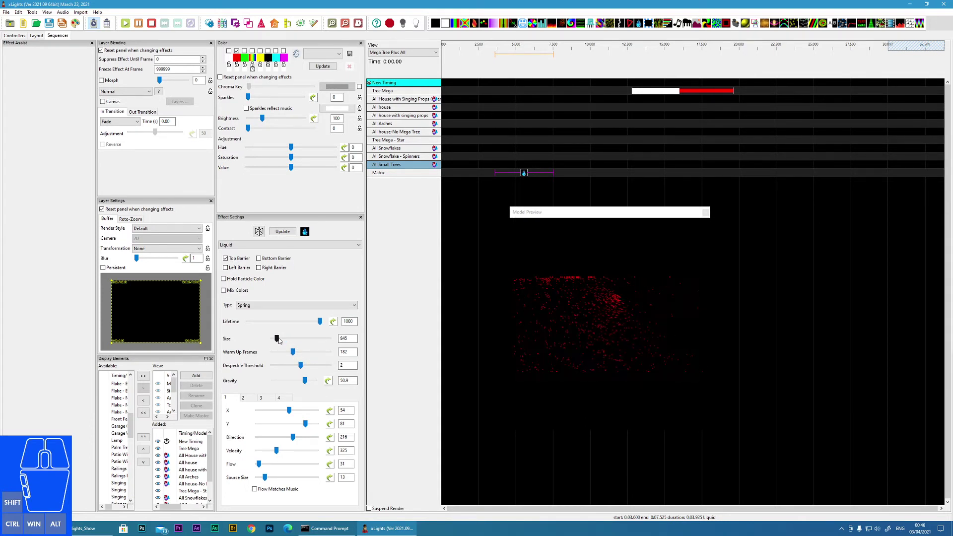
left_click(281, 338)
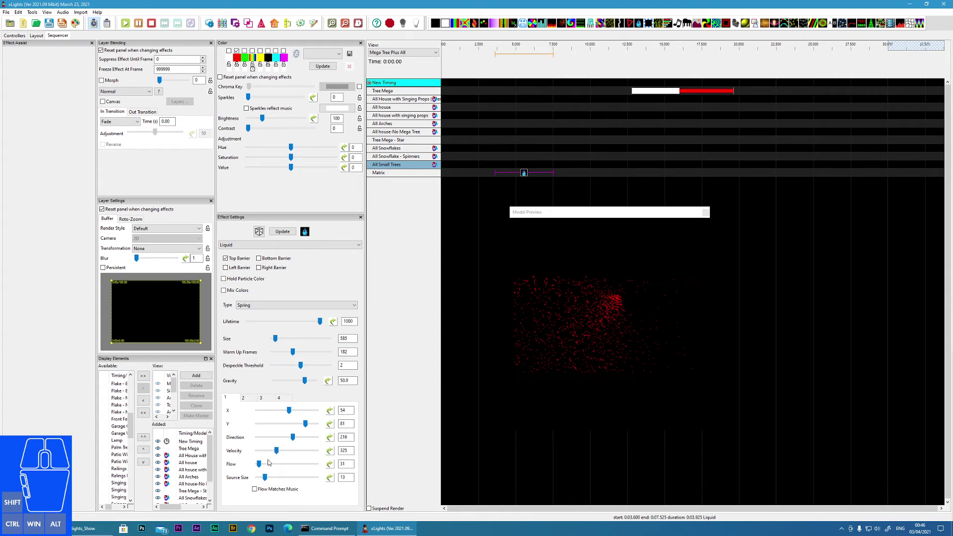
left_click(268, 476)
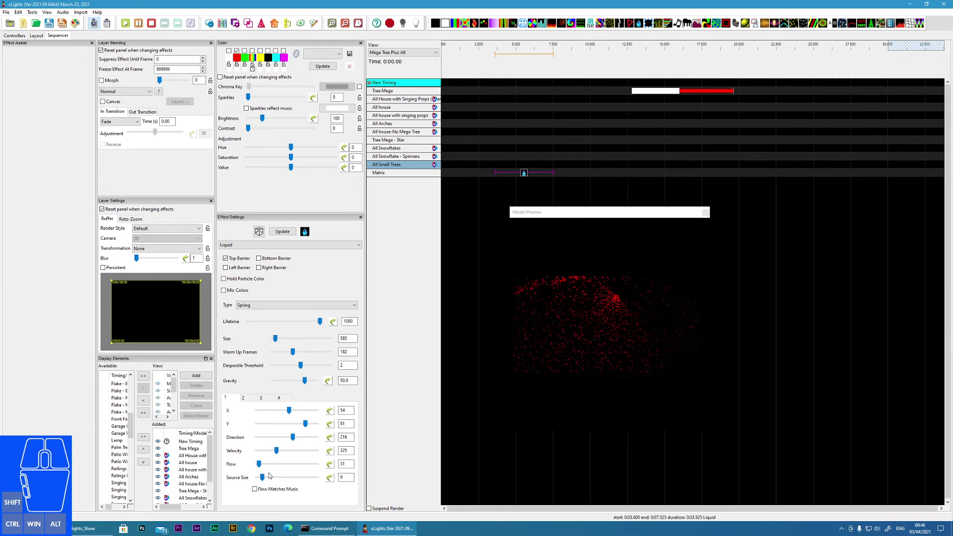
left_click(308, 380)
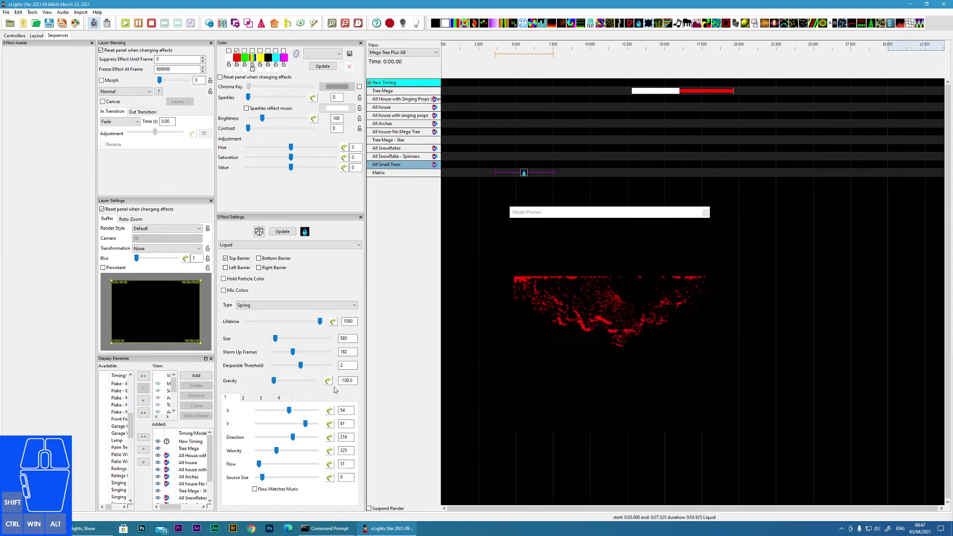
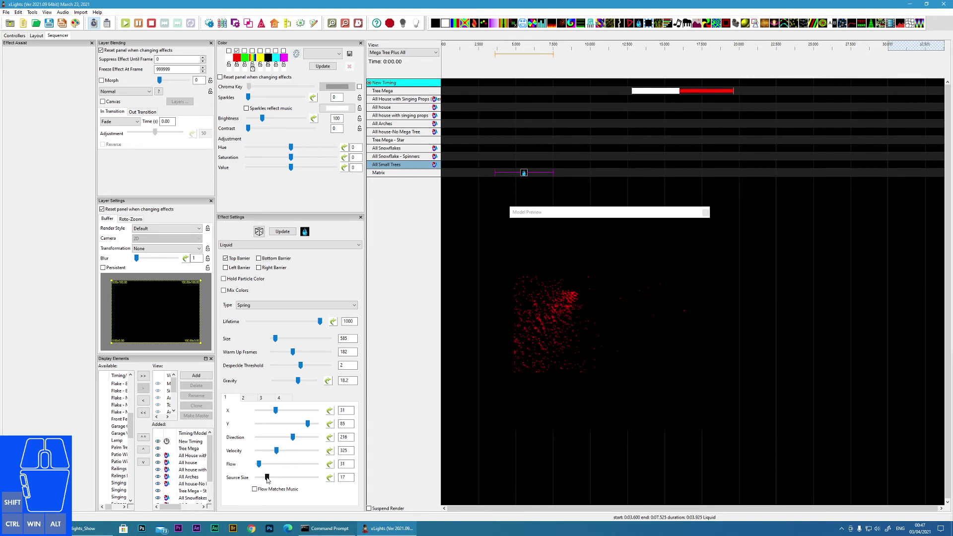
Step: Widen the liquid source to 23 and raise the flow to 44
left_click(269, 478)
left_click(273, 478)
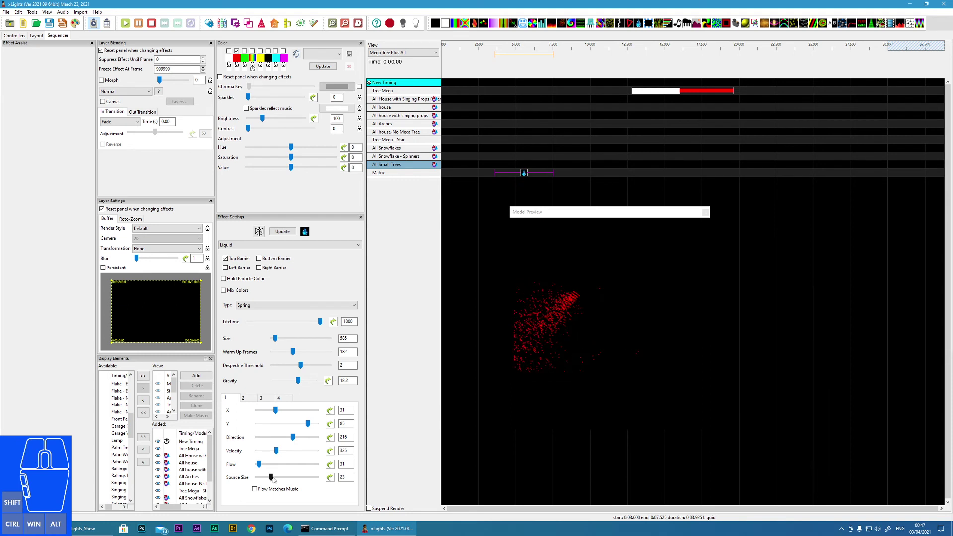
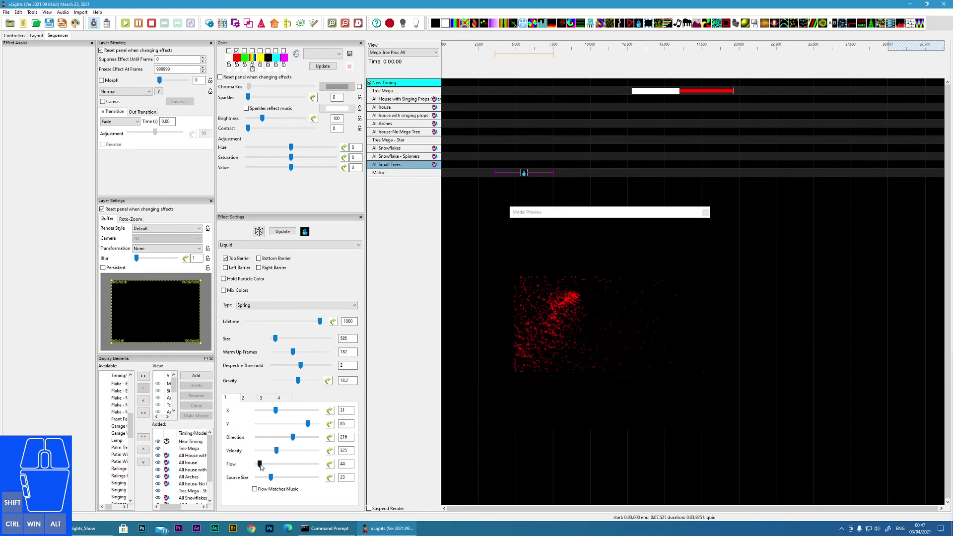
left_click(296, 411)
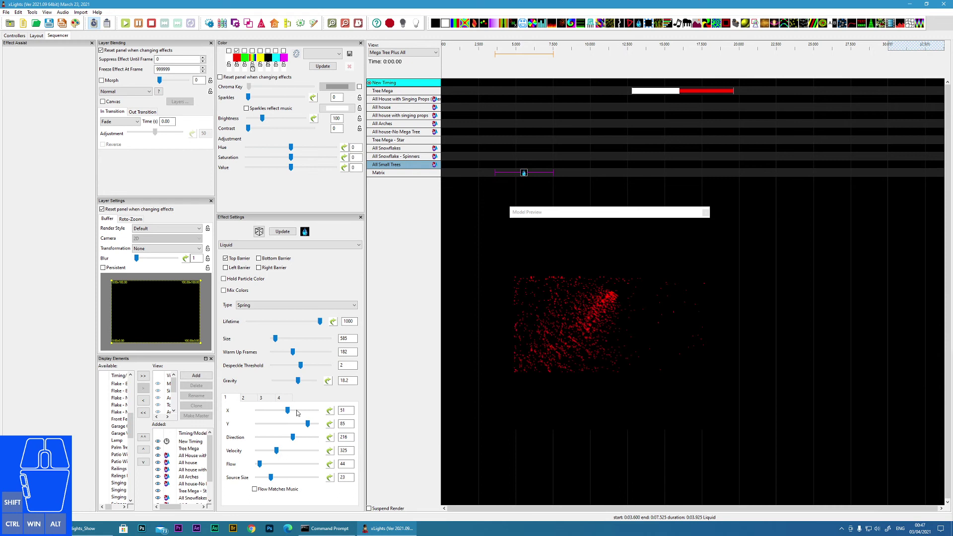
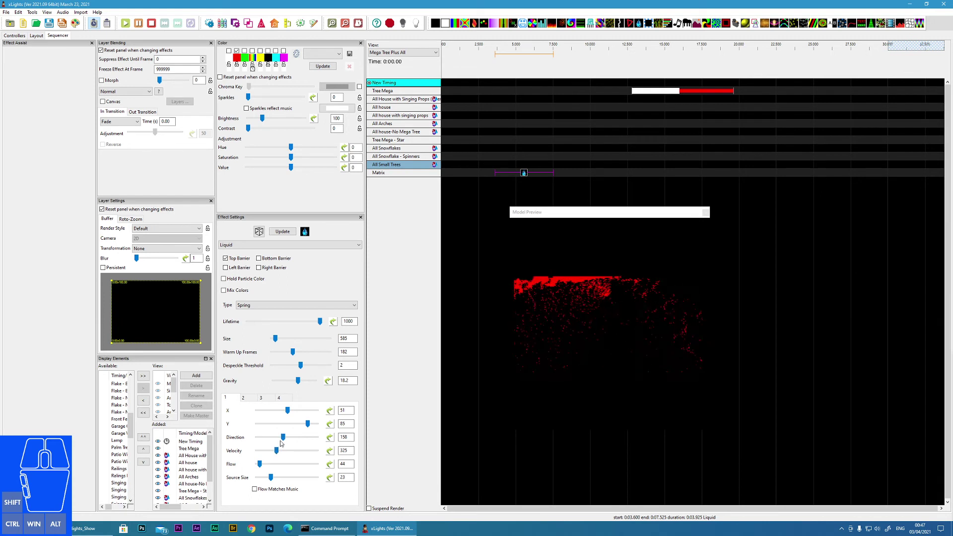
Step: Aim the stream upward at direction 261 and raise velocity to about 569
left_click(287, 437)
left_click(294, 436)
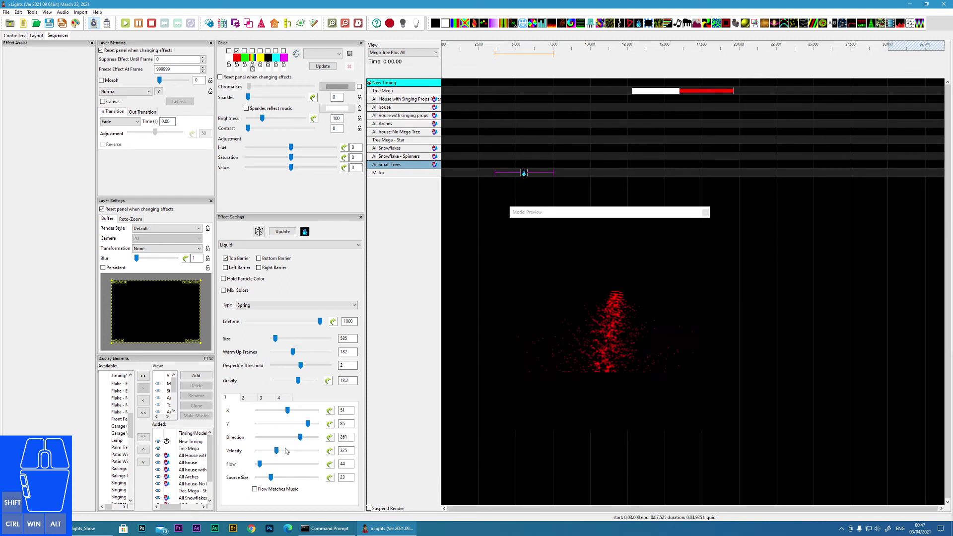
left_click(281, 451)
left_click_drag(289, 451, 305, 451)
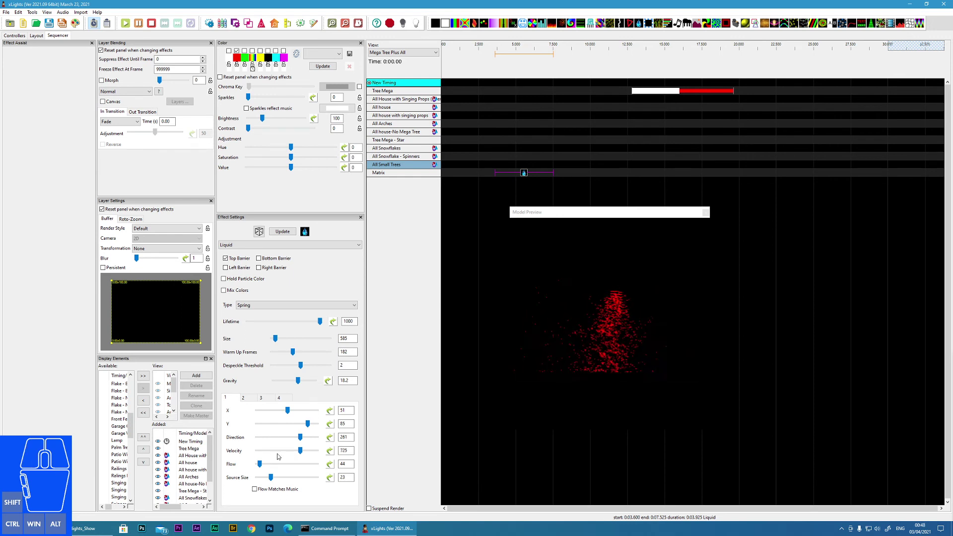